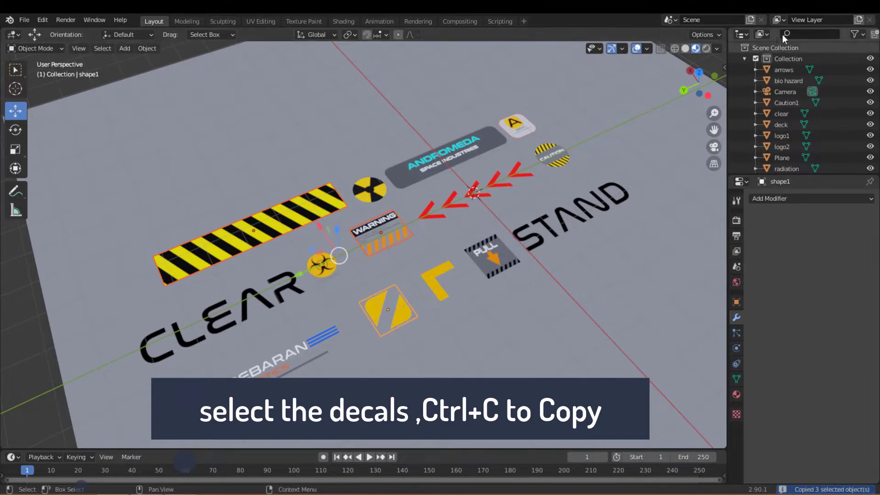
Orbit the sci-fi panel scene after copying the three decals from the decal library.
middle_click(404, 235)
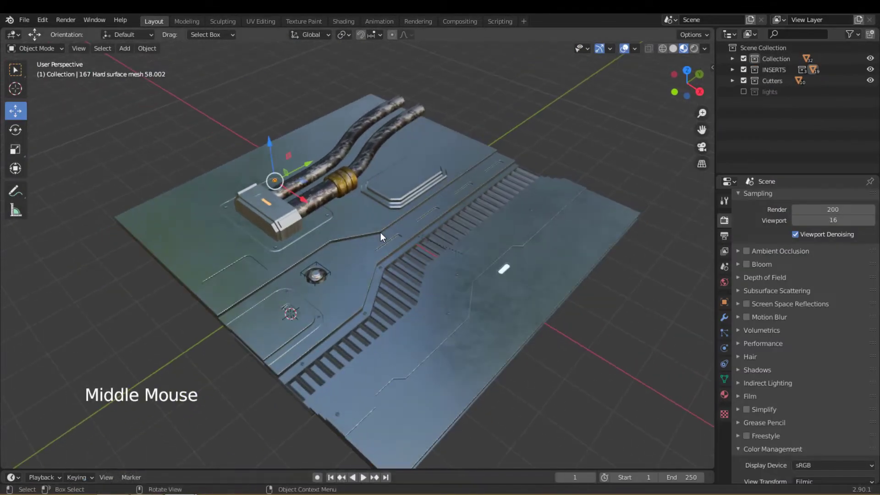
Paste the three copied decals into the panel scene and start moving them toward the panel.
key("ctrl+v")
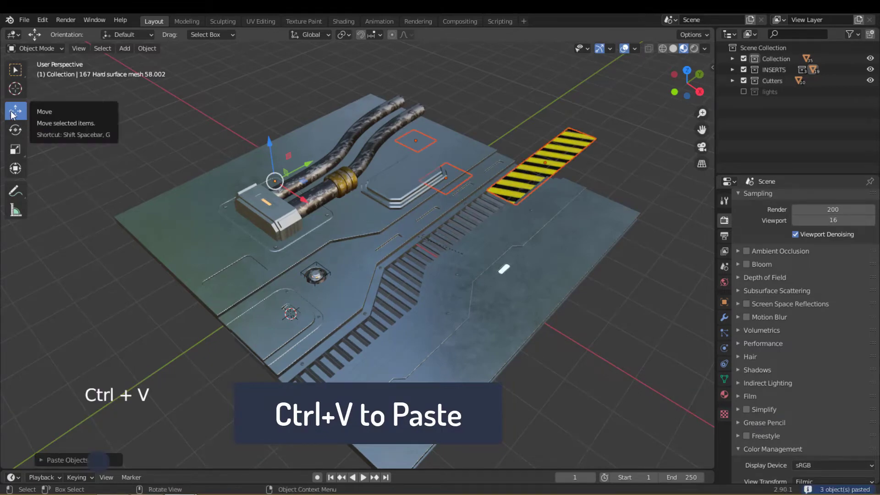
left_click(308, 202)
scroll("down", 3)
middle_click(483, 253)
left_click(472, 308)
left_click(504, 322)
key("KP_7")
middle_click(357, 243)
left_click(310, 129)
Lay the WARNING decal on the panel surface beside the round light and size it to fit.
middle_click(378, 278)
scroll("up", 3)
middle_click(351, 251)
middle_click(346, 256)
middle_click(295, 241)
scroll("up", 3)
left_click(365, 212)
key("s")
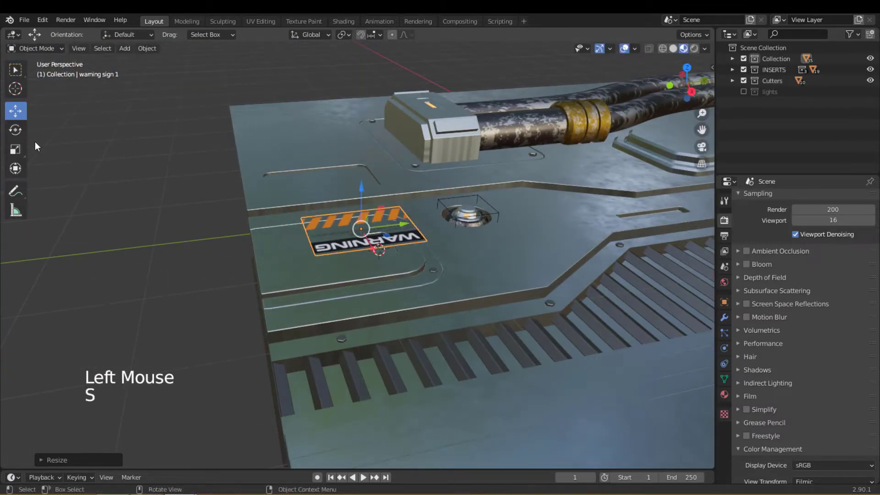
left_click(43, 144)
middle_click(348, 261)
left_click(308, 251)
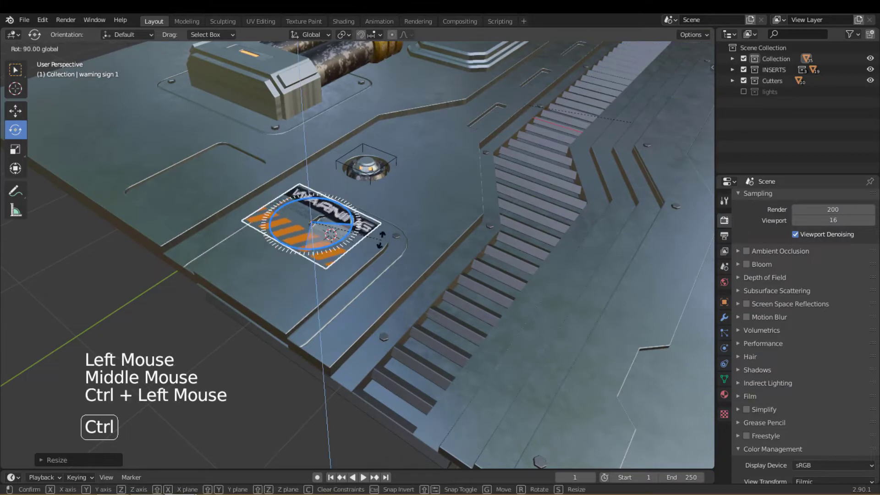
middle_click(345, 278)
middle_click(365, 294)
middle_click(390, 277)
Turn the WARNING decal 90 degrees into final position and show its Modifier properties.
key("s")
left_click(30, 117)
left_click(412, 293)
middle_click(440, 311)
left_click(379, 289)
middle_click(384, 364)
left_click(367, 252)
middle_click(459, 316)
left_click(731, 320)
Add a Shrinkwrap modifier to the WARNING decal targeting Slice with a 0.001 m offset.
left_click(800, 203)
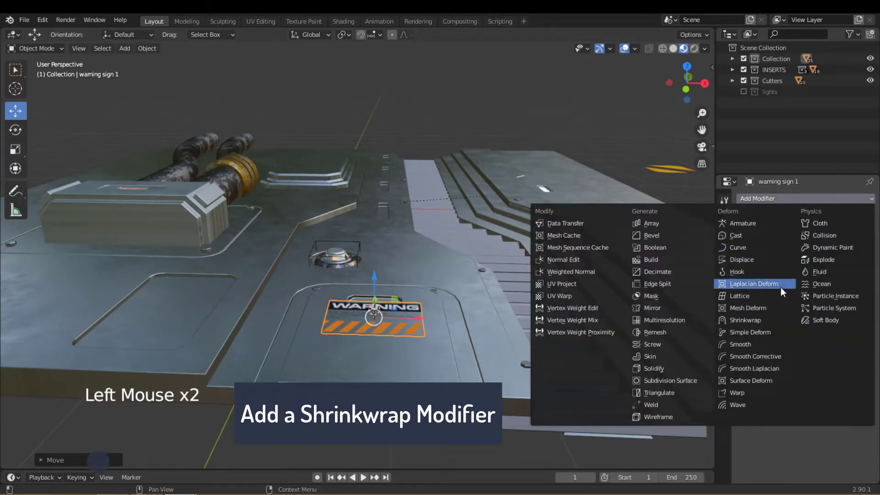
left_click(858, 263)
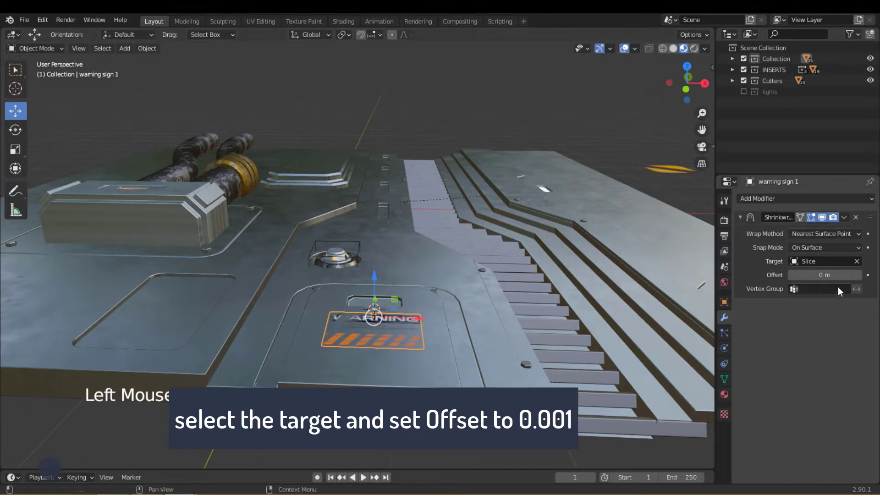
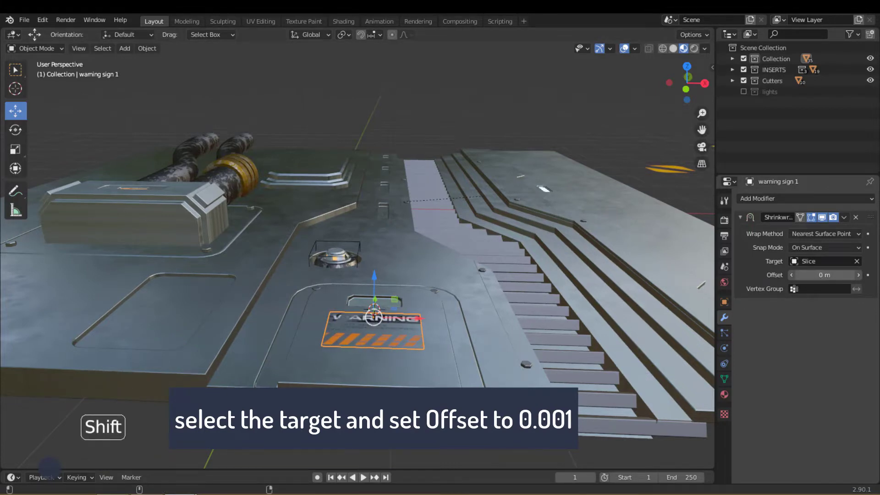
middle_click(390, 304)
scroll("up", 3)
middle_click(358, 326)
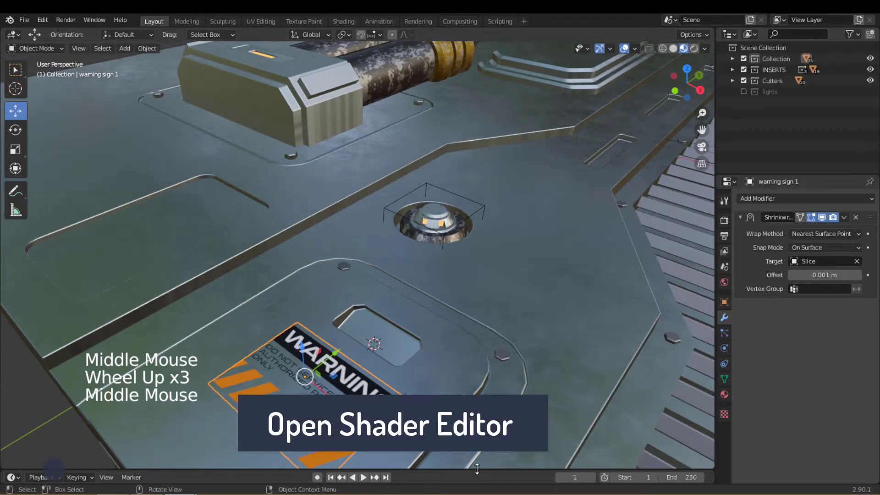
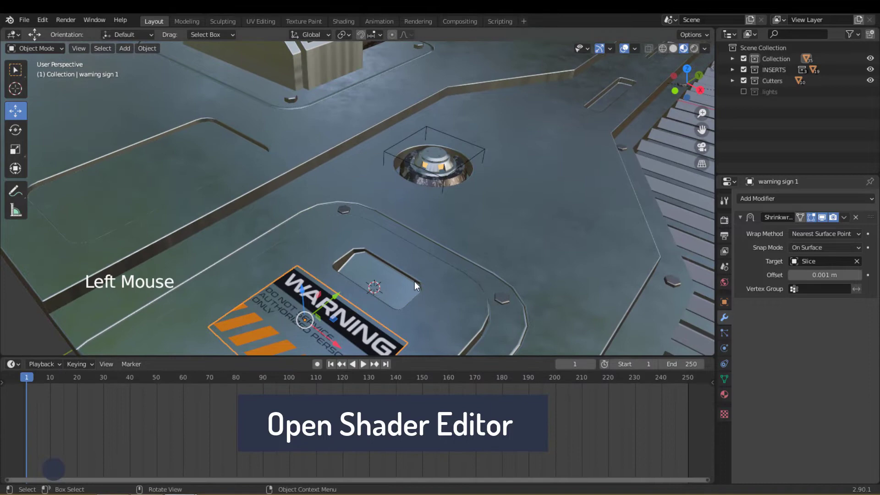
Switch the timeline area to a Shader Editor showing the WARNING decal's material nodes.
middle_click(440, 276)
middle_click(473, 214)
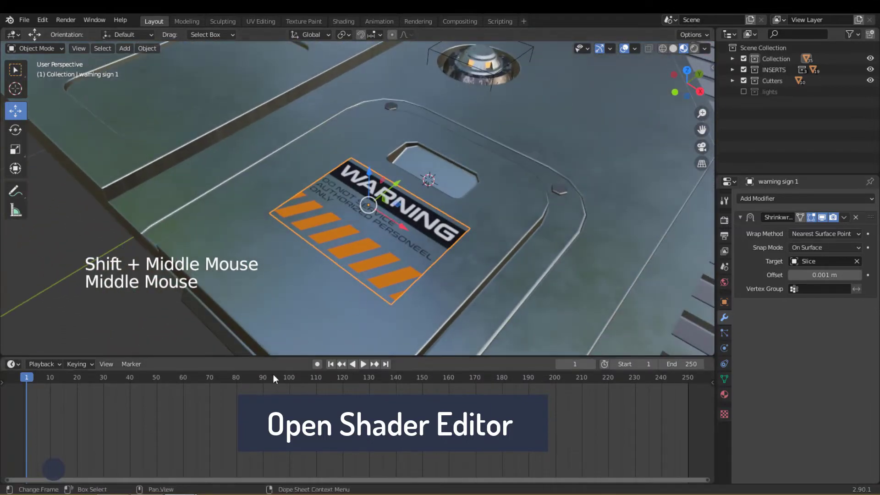
left_click(22, 367)
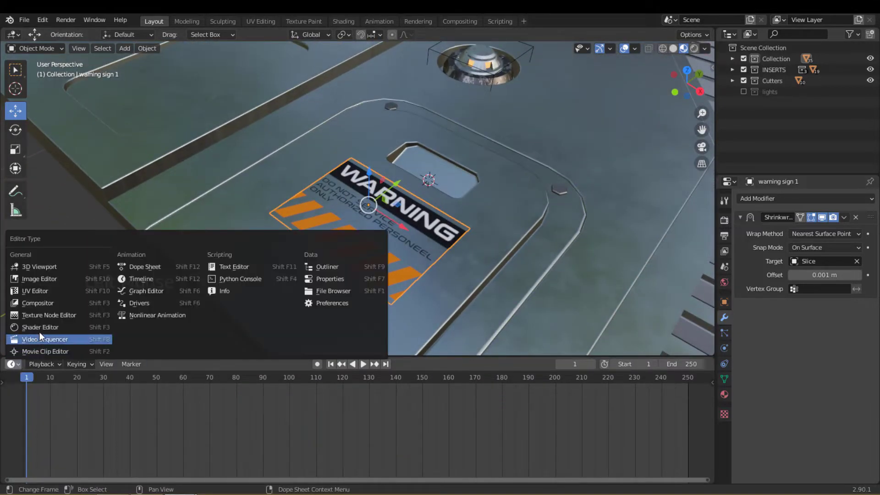
left_click(46, 330)
middle_click(370, 409)
scroll("up", 3)
middle_click(345, 429)
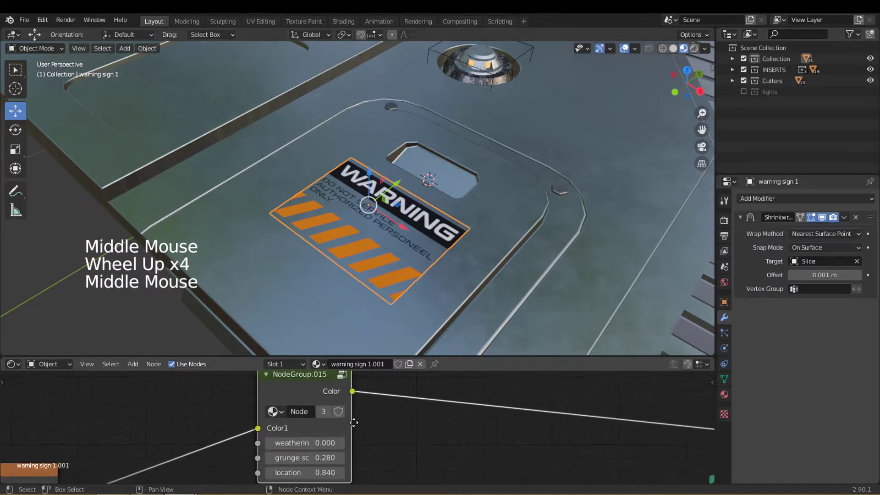
Adjust the warning sign material to add grunge so the decal looks worn and scratched.
scroll("down", 3)
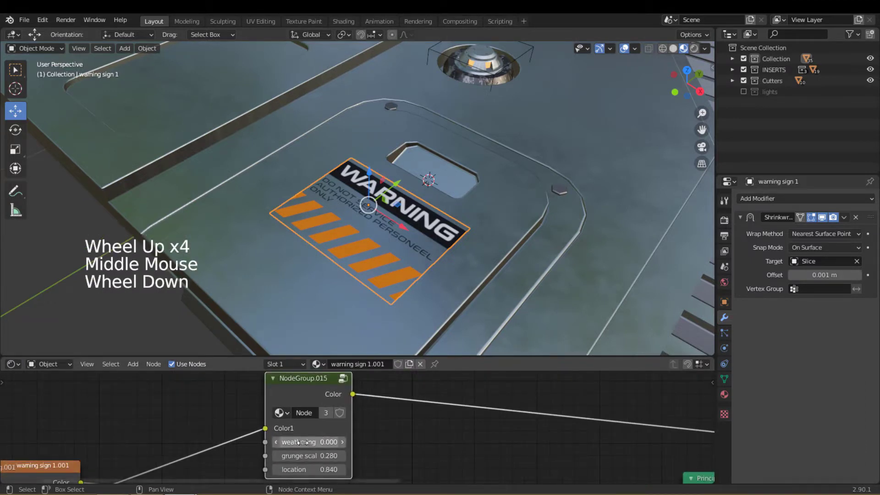
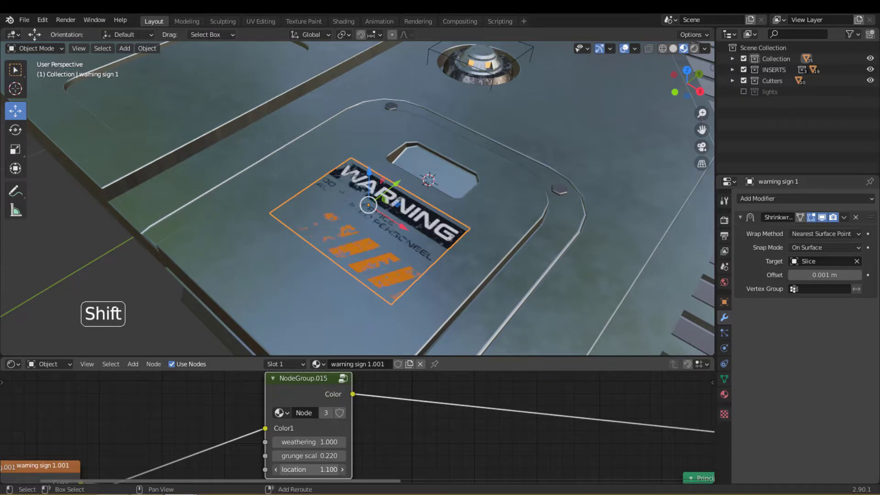
scroll("down", 3)
left_click(480, 188)
scroll("down", 3)
middle_click(508, 212)
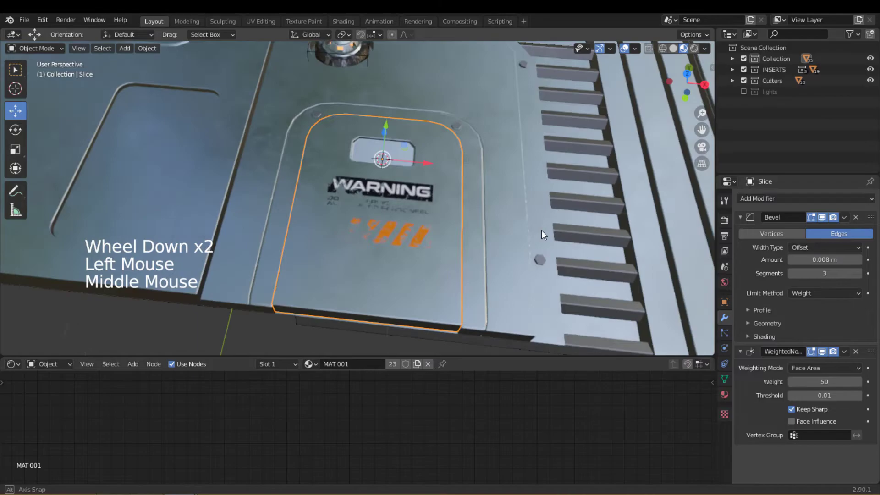
scroll("down", 3)
Move shape1 onto the panel and shrinkwrap it onto Plane.003 with a 0.001 m offset.
middle_click(476, 207)
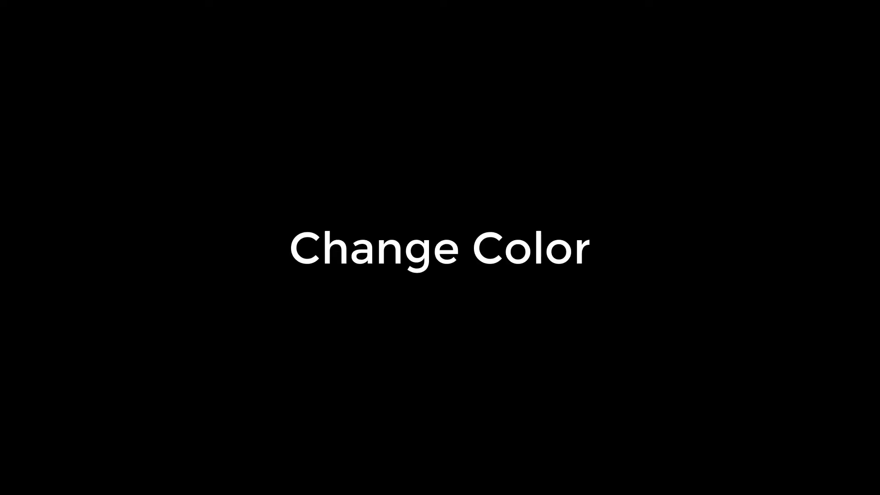
middle_click(486, 224)
scroll("down", 3)
left_click(624, 157)
left_click(534, 143)
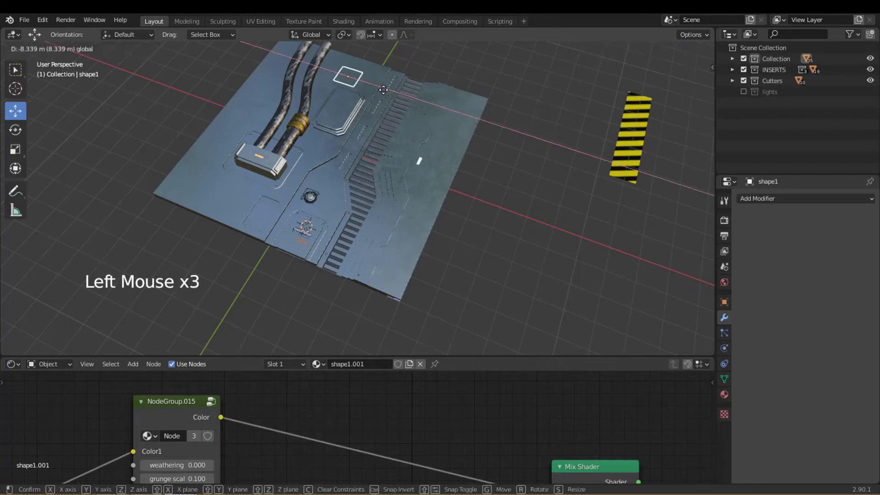
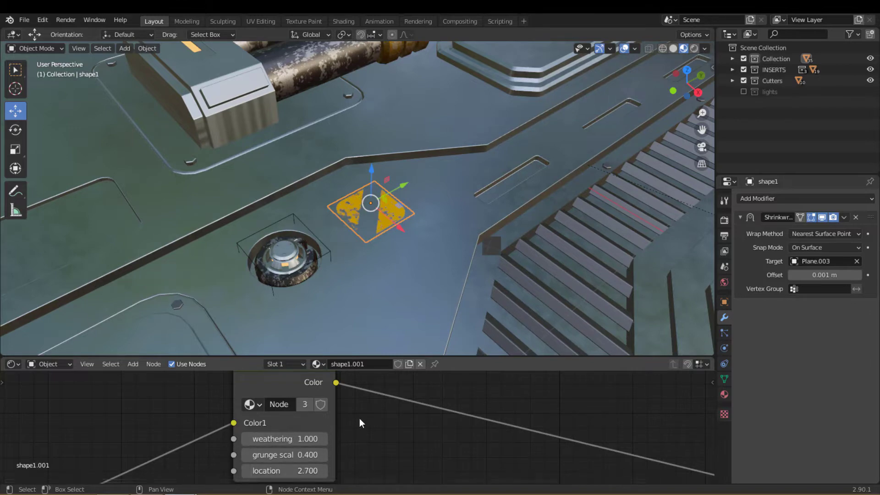
Set the shape decal's Principled BSDF Base Color to cyan (H 0.495, S 0.805, V 1).
scroll("down", 3)
middle_click(335, 420)
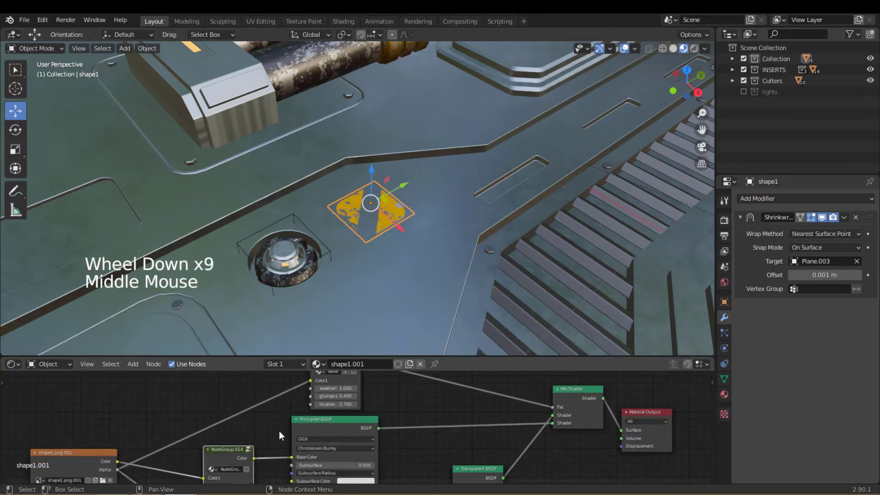
scroll("up", 3)
middle_click(310, 426)
left_click(347, 445)
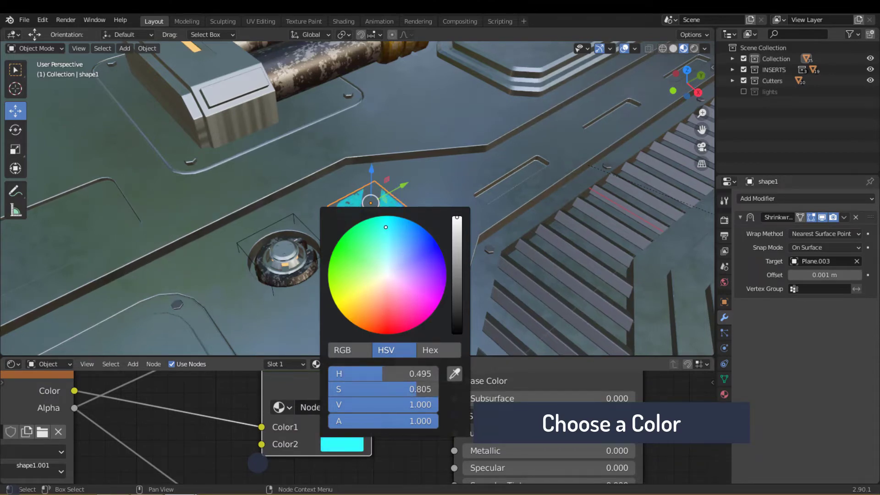
scroll("down", 3)
left_click(431, 264)
scroll("down", 3)
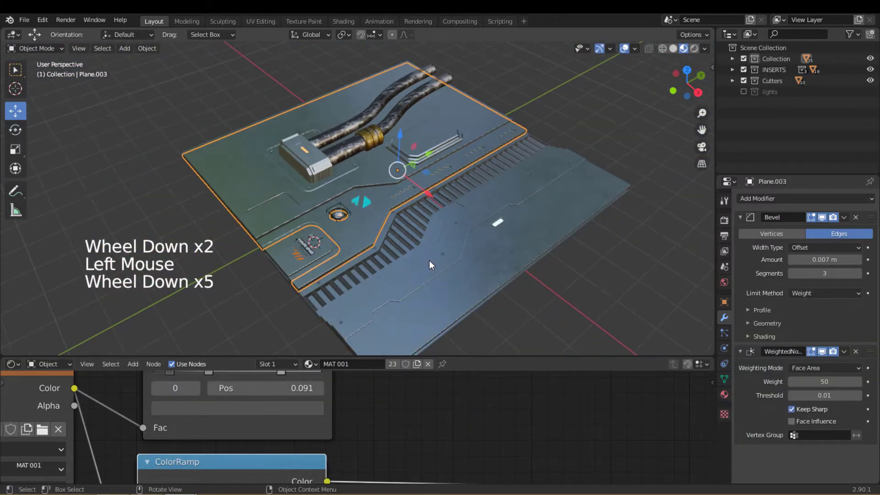
scroll("down", 3)
middle_click(459, 251)
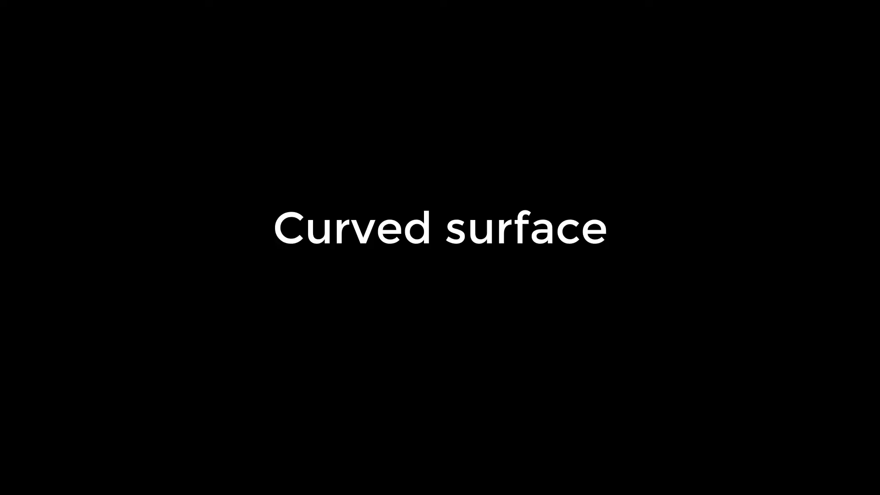
Grab Caution1 and move it onto the pipe near the gold collar.
left_click(454, 310)
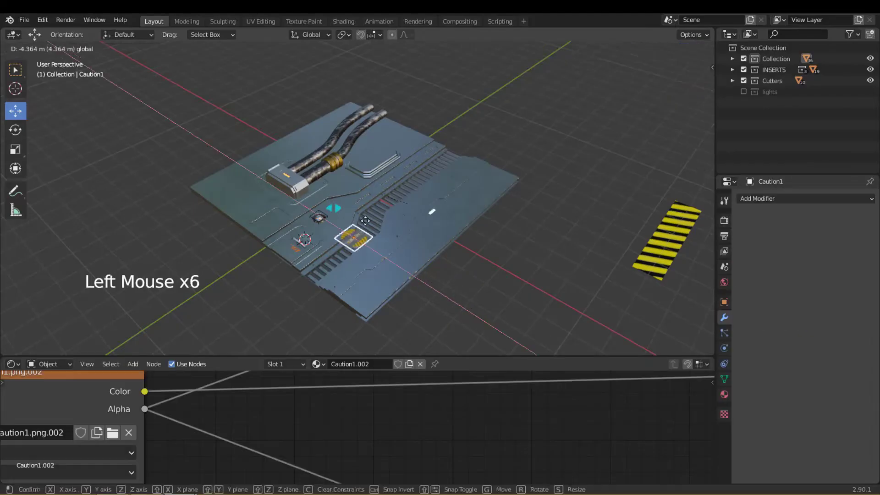
left_click(307, 186)
middle_click(372, 225)
scroll("up", 3)
middle_click(405, 261)
left_click(289, 339)
scroll("up", 3)
middle_click(410, 280)
scroll("up", 3)
left_click(364, 298)
key("s")
middle_click(419, 344)
middle_click(404, 273)
middle_click(395, 297)
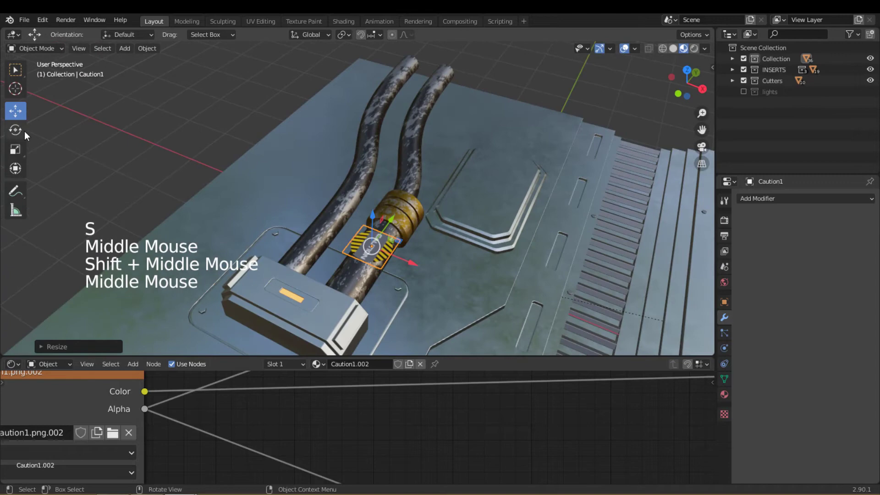
Rotate the caution decal to line up with the pipe and reposition it over the pipe.
left_click(25, 134)
left_click(370, 281)
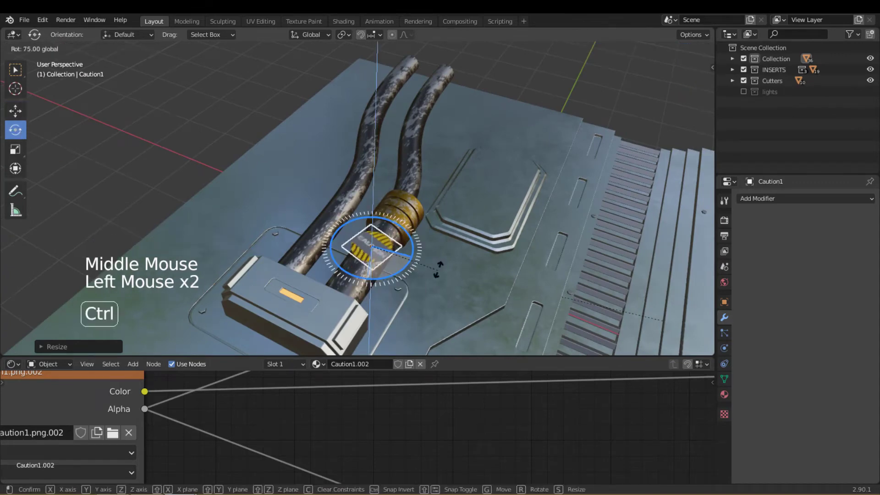
middle_click(431, 273)
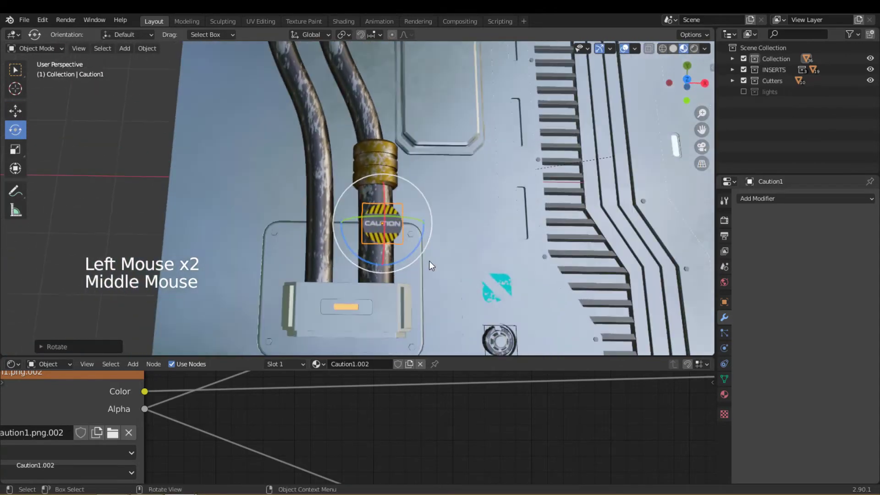
left_click(18, 110)
middle_click(443, 253)
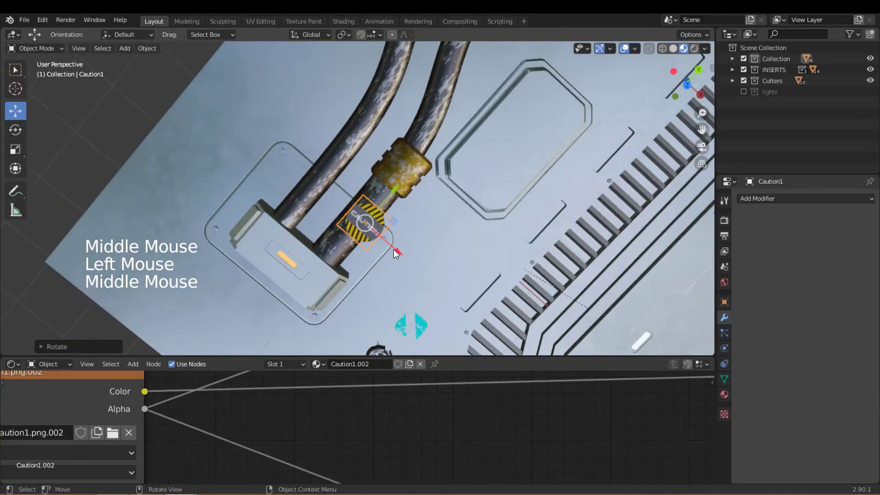
left_click(395, 250)
middle_click(439, 228)
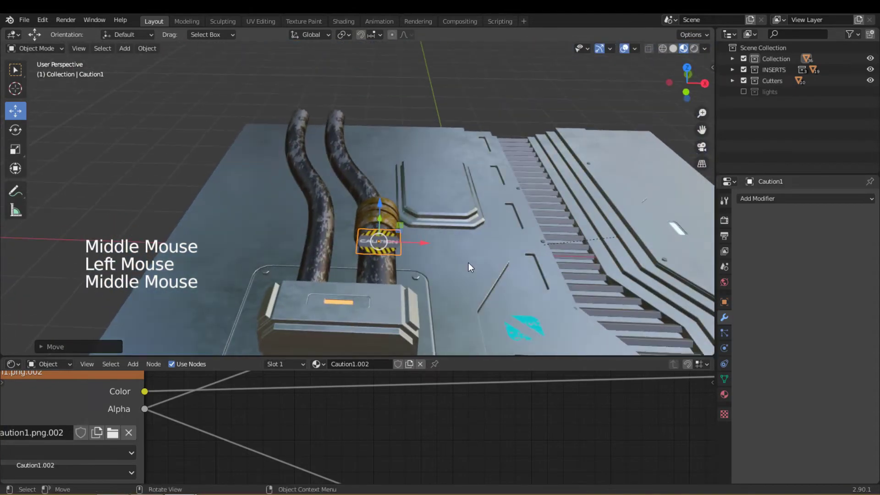
scroll("up", 3)
middle_click(428, 234)
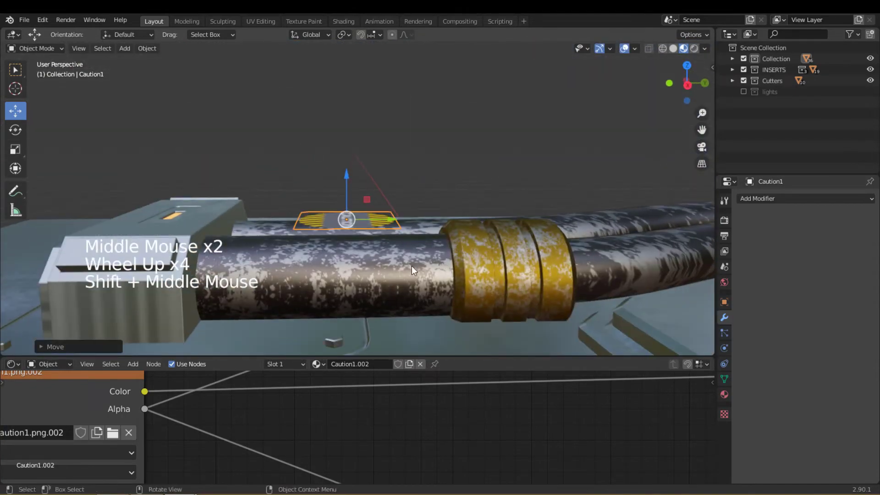
Select the pipe NurbsPath.001 and raise its Subdivision Levels Viewport to 2.
left_click(412, 269)
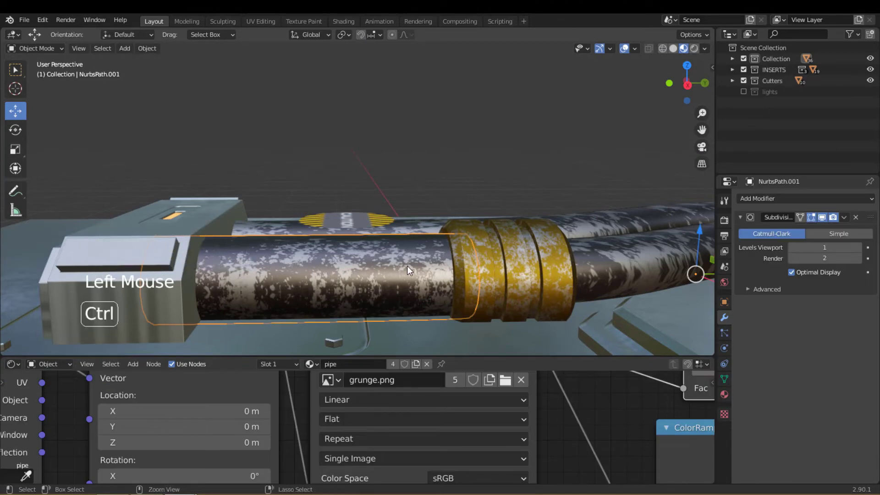
left_click(861, 250)
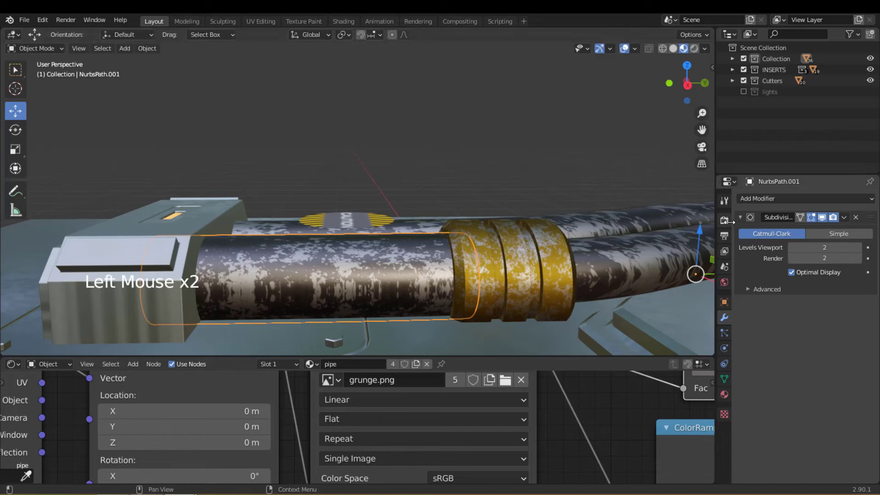
middle_click(430, 207)
key("ctrl+z")
key("Tab")
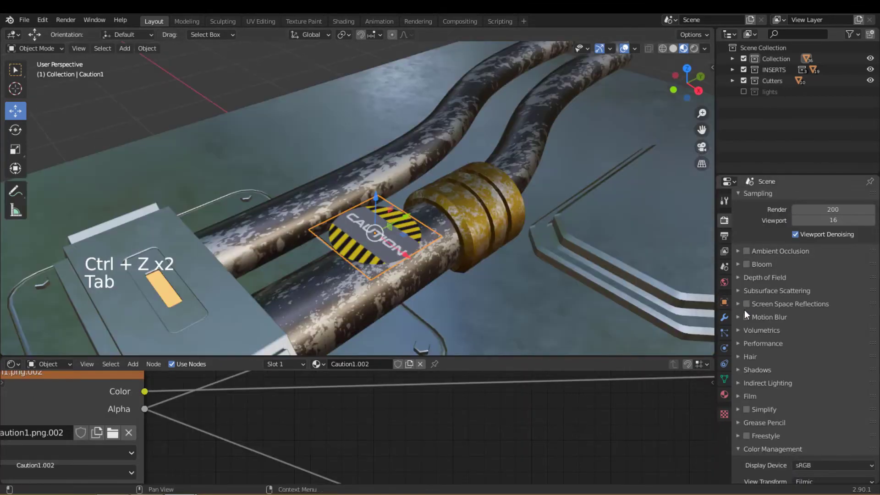
Add a Simple Subdivision Surface at viewport level 3 and a Shrinkwrap to the caution decal.
left_click(727, 318)
left_click(786, 202)
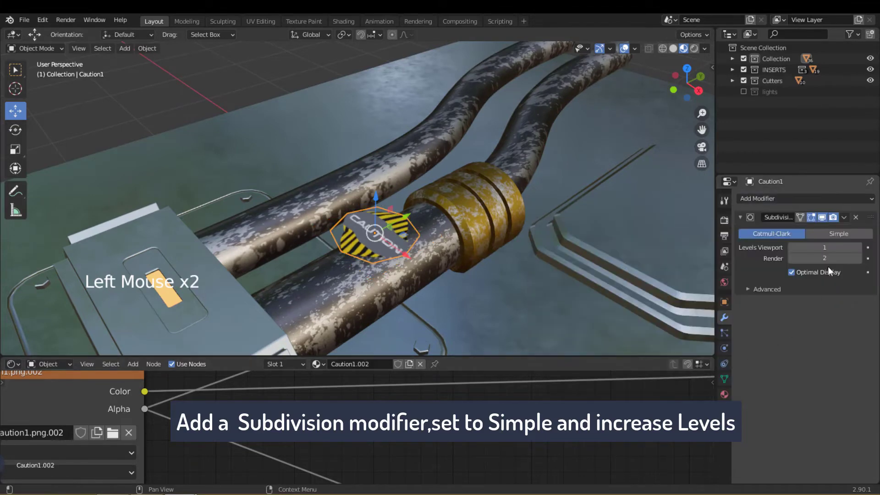
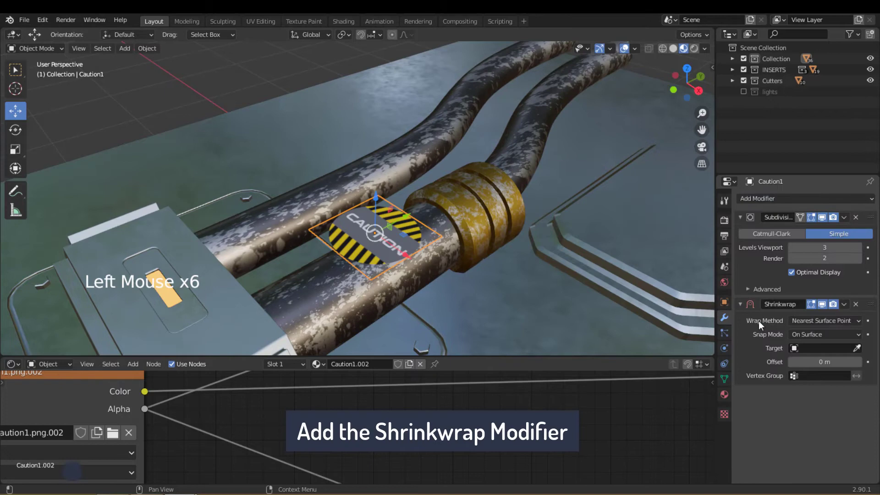
Target the Shrinkwrap at NurbsPath.001 in Project mode, slide the decal along the pipe, offset 0.007 m.
left_click(861, 351)
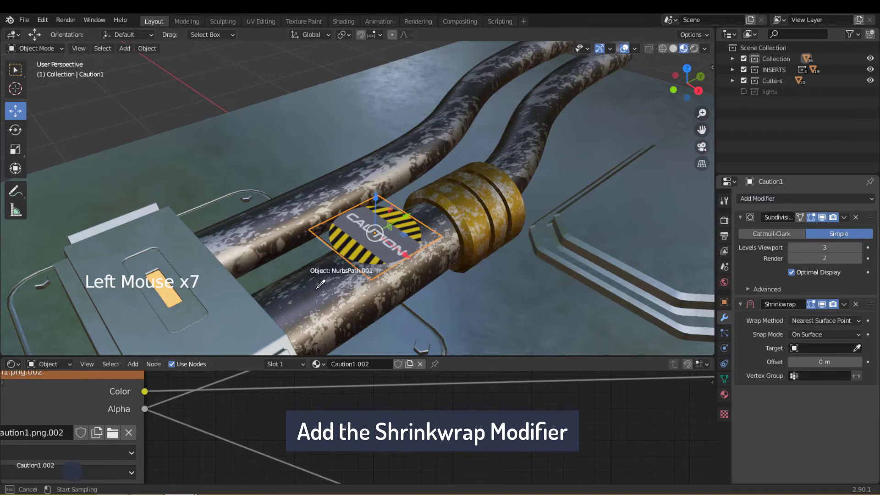
middle_click(480, 279)
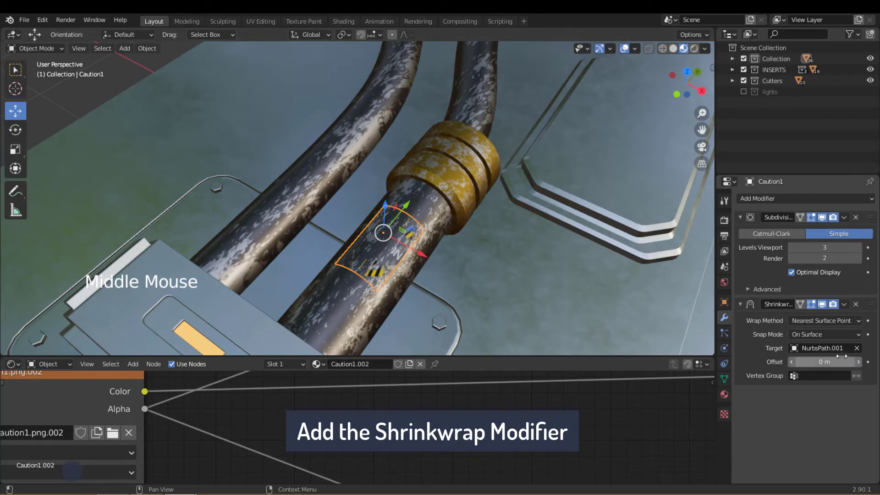
left_click(825, 325)
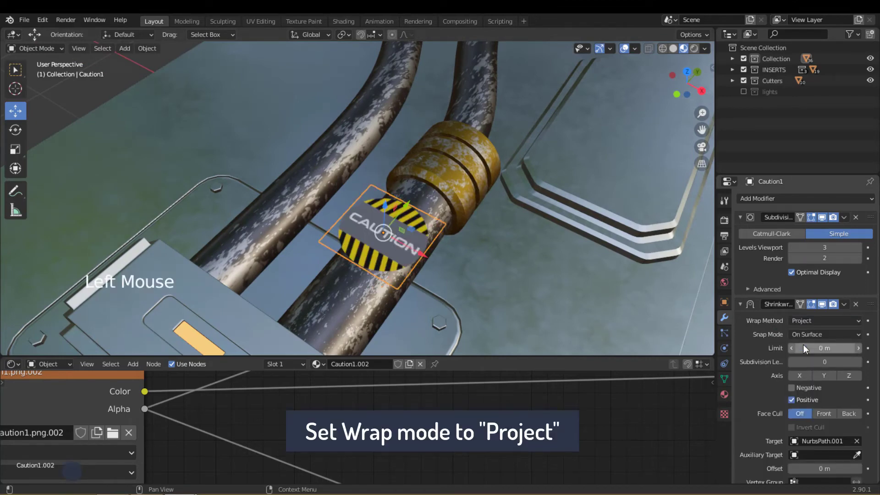
middle_click(454, 274)
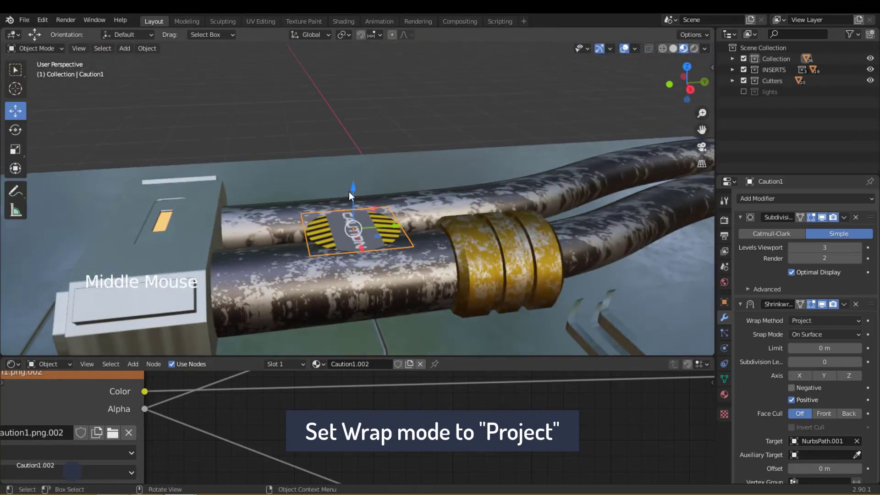
left_click(357, 189)
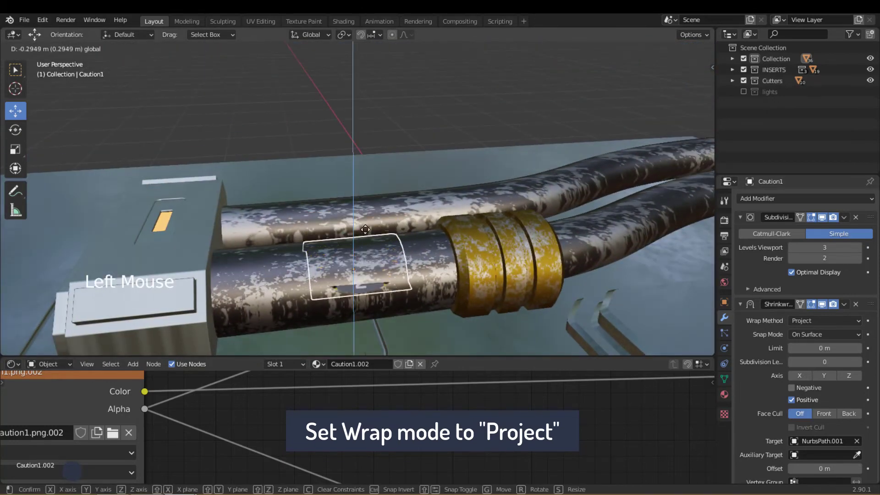
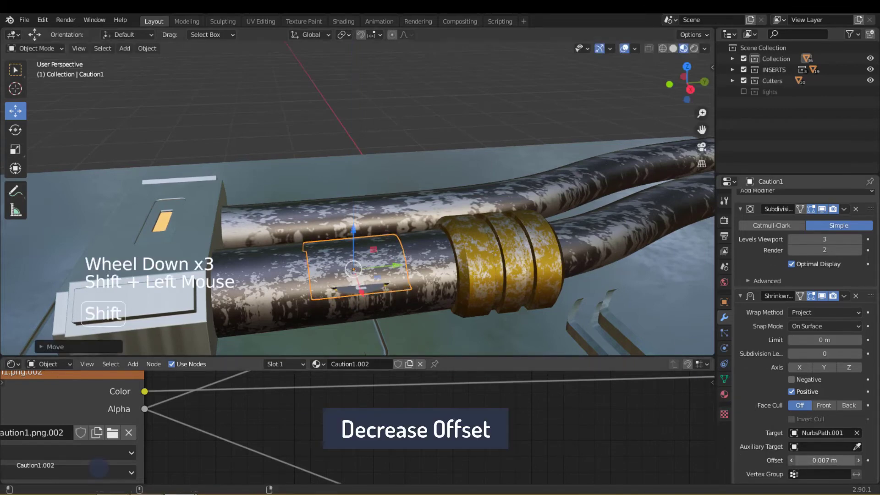
Scale the caution decal down to a smaller size on the pipe.
middle_click(461, 229)
middle_click(336, 246)
key("s")
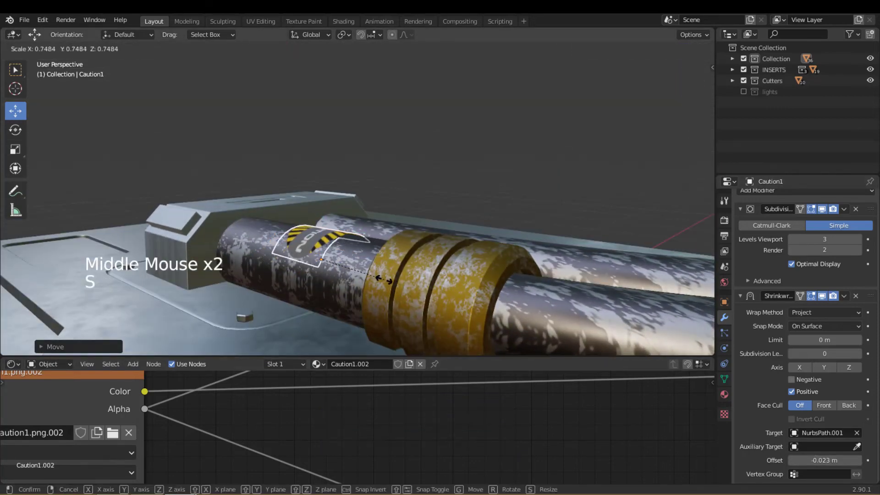
middle_click(378, 250)
scroll("up", 3)
left_click(398, 255)
scroll("up", 3)
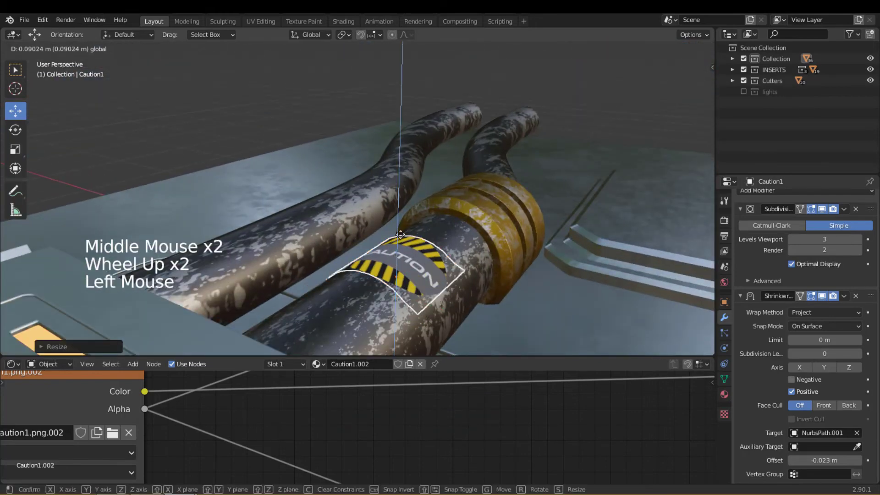
middle_click(470, 260)
scroll("up", 3)
Set the decal's Shrinkwrap Offset to -0.023 m and Levels Viewport to 4.
right_click(430, 279)
middle_click(476, 290)
left_click(862, 244)
middle_click(548, 238)
left_click(459, 112)
scroll("down", 3)
Adjust the weathering input in the caution decal's material node group for a worn look.
middle_click(428, 237)
scroll("down", 3)
left_click(379, 78)
middle_click(434, 254)
scroll("up", 3)
left_click(426, 199)
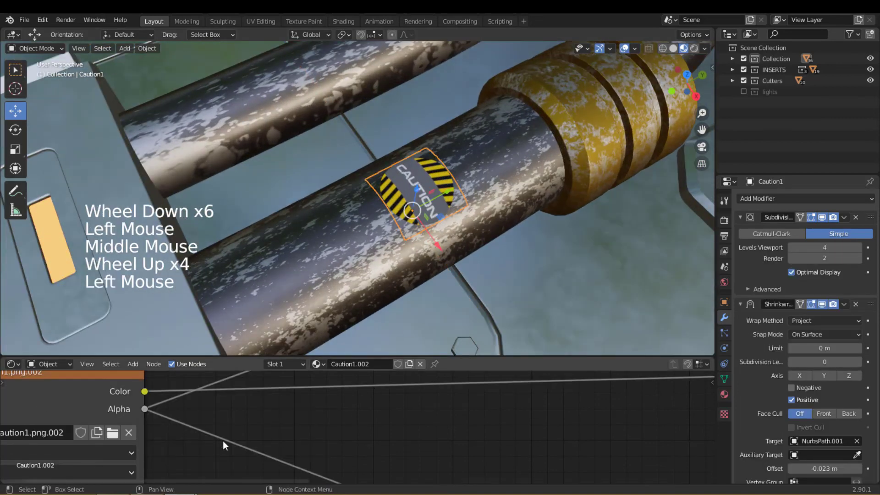